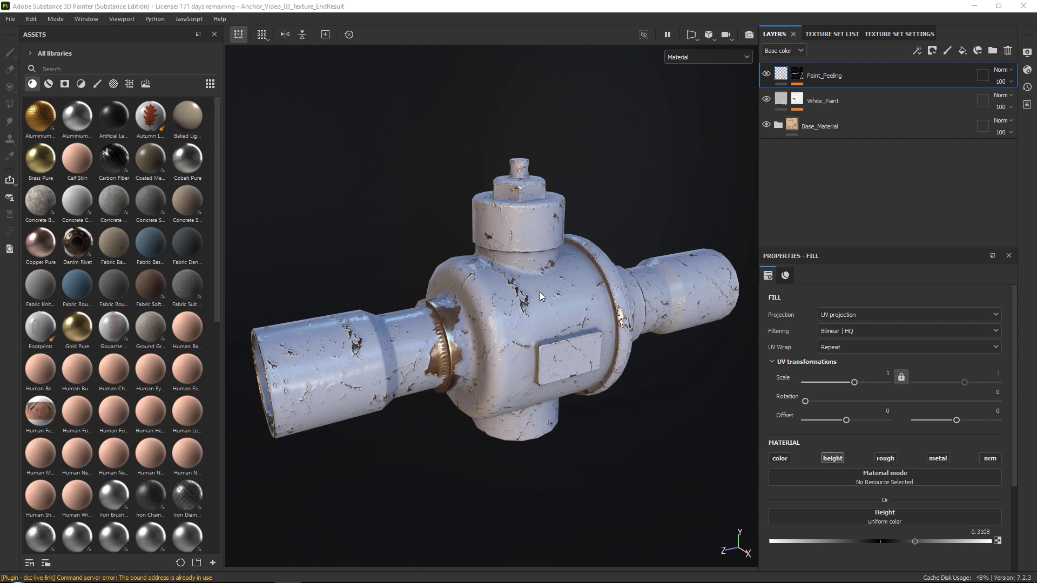
# Add a Fill effect above Blur using the White_Paint mask anchor, blended in Multiply
pyautogui.click(647, 304)
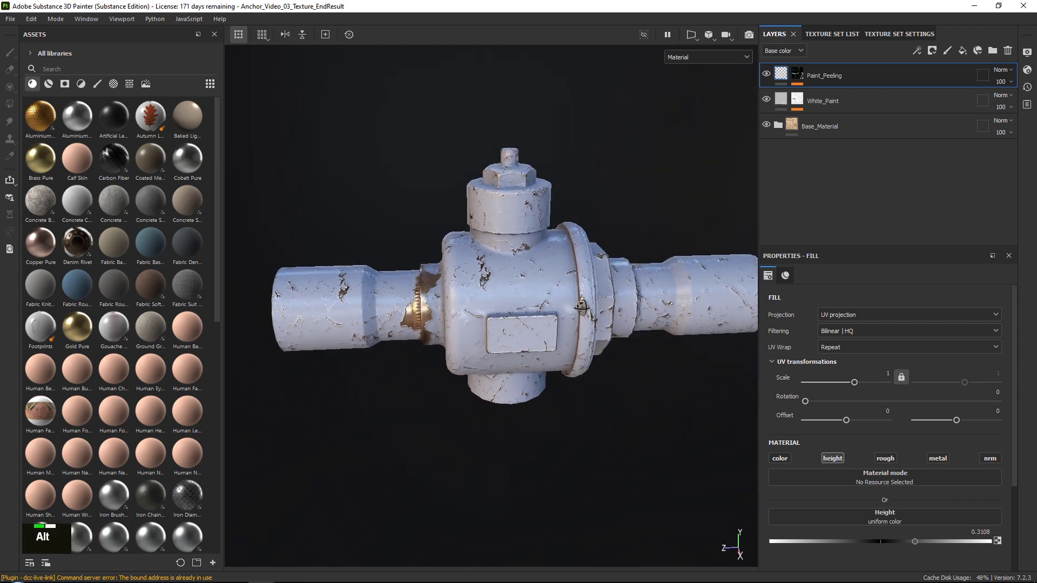
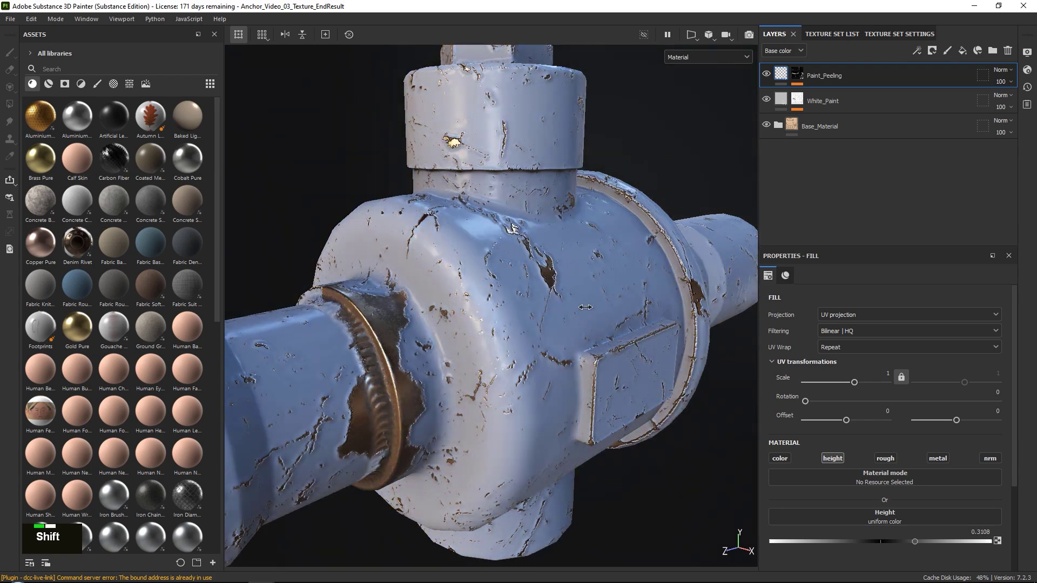
pyautogui.rightClick(585, 328)
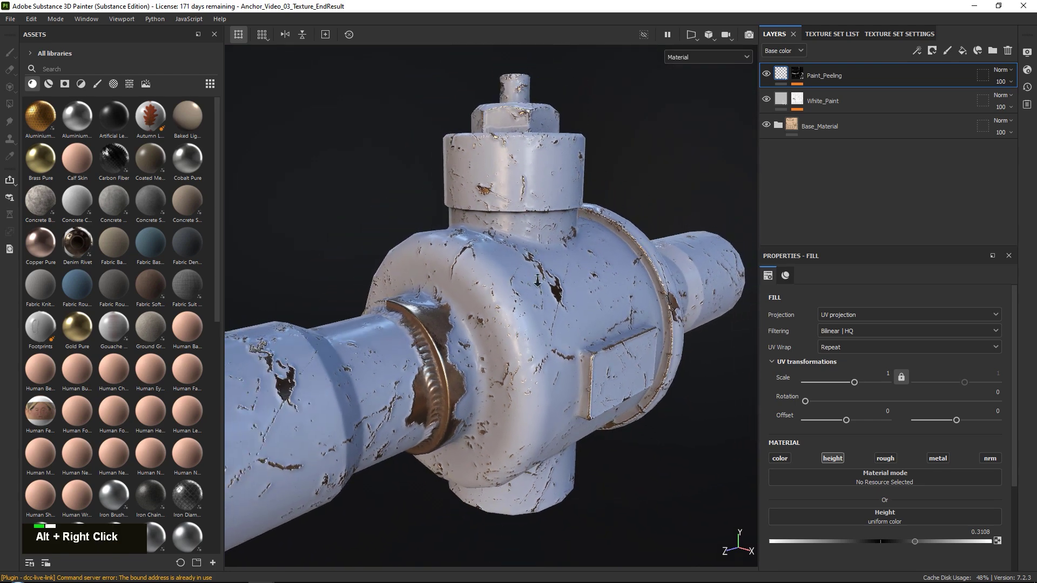
pyautogui.click(588, 296)
pyautogui.middleClick(573, 301)
pyautogui.rightClick(610, 299)
pyautogui.click(666, 254)
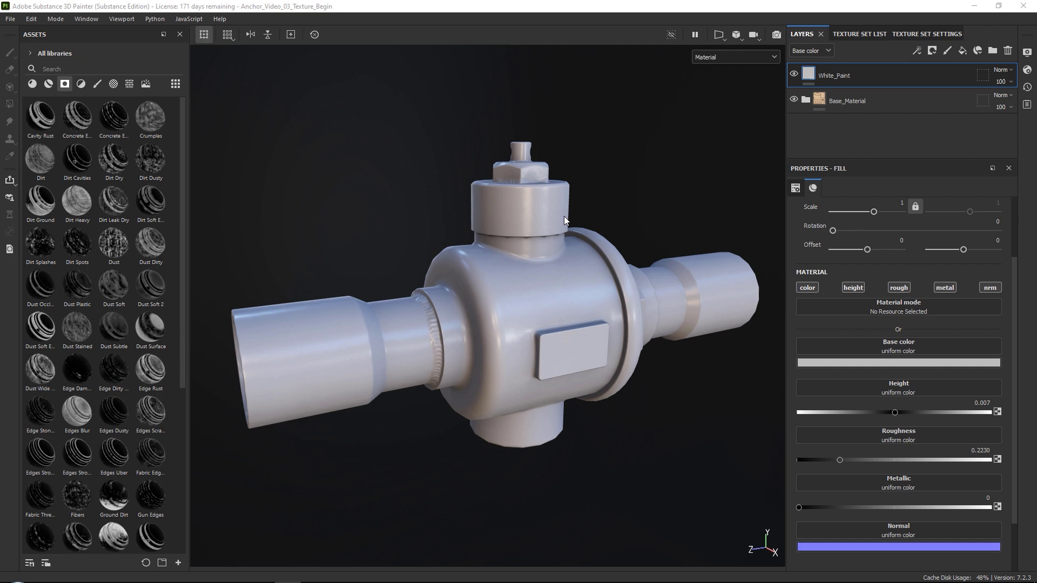
pyautogui.click(567, 251)
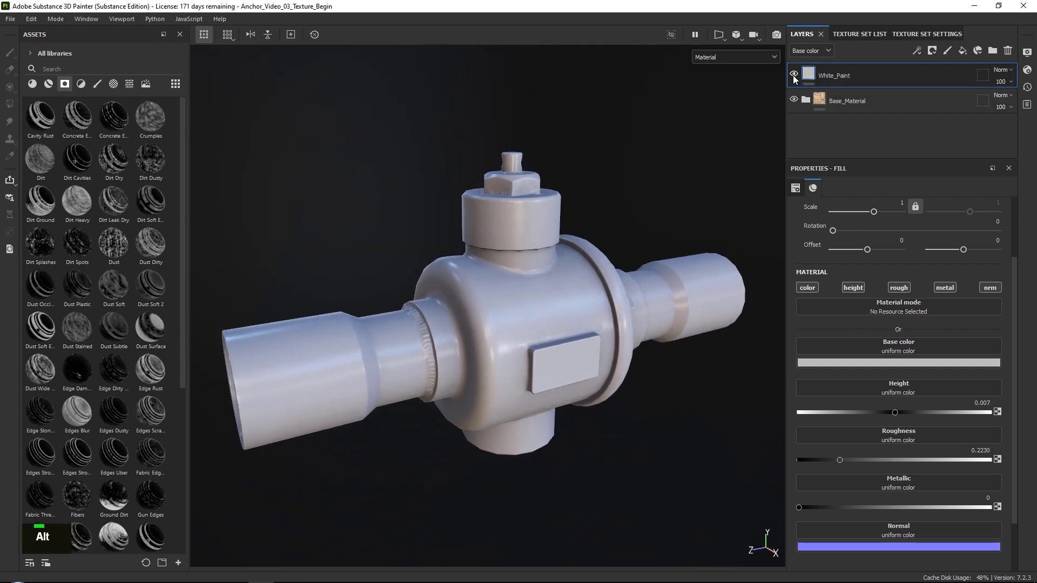
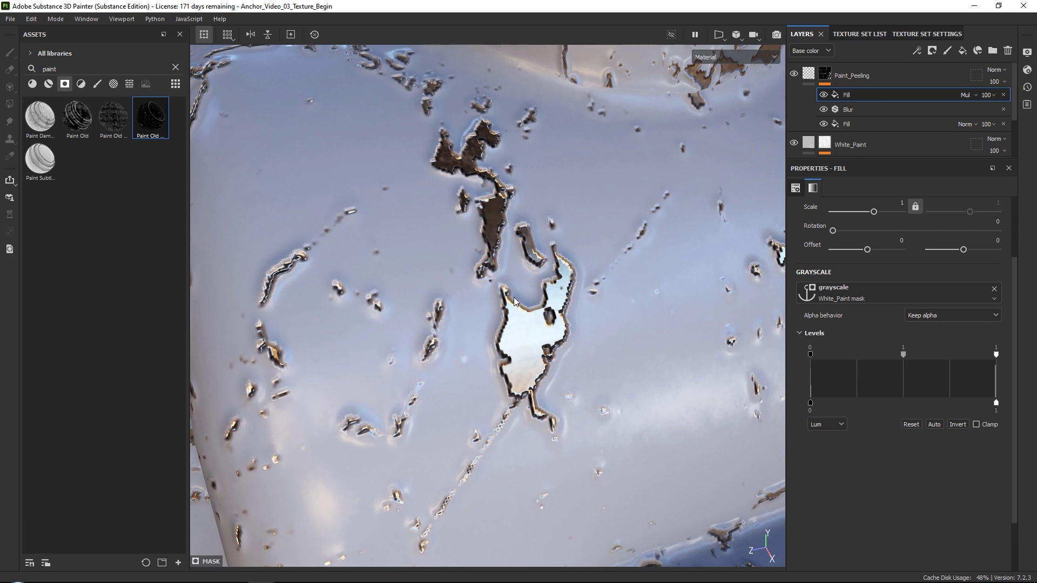
pyautogui.rightClick(556, 340)
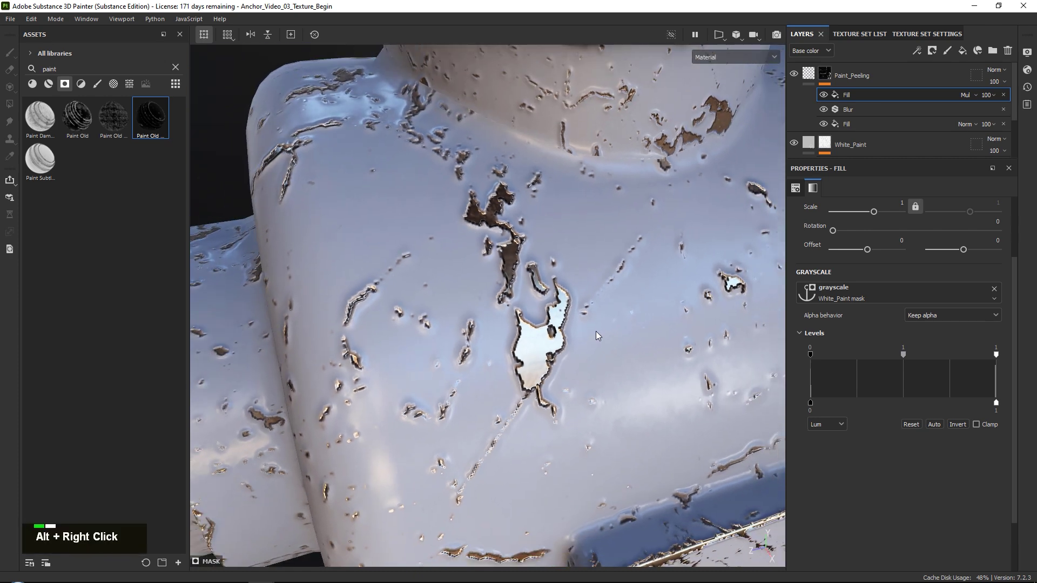